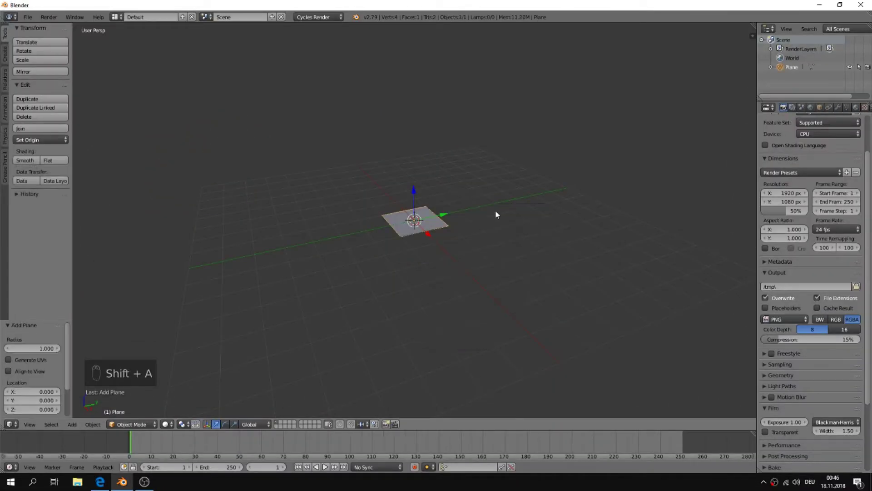
# Delete the default plane, then add a cube and a camera at the scene origin
pyautogui.press('x')
pyautogui.press('shift+a')
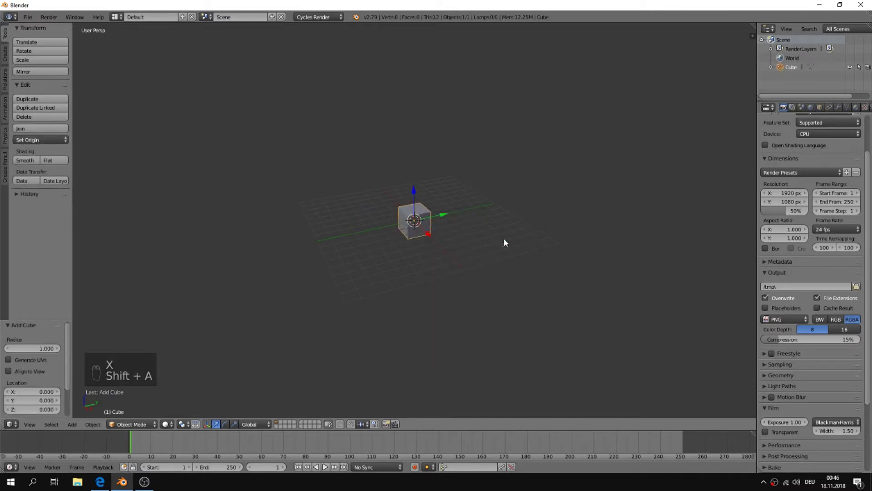
pyautogui.press('shift+a')
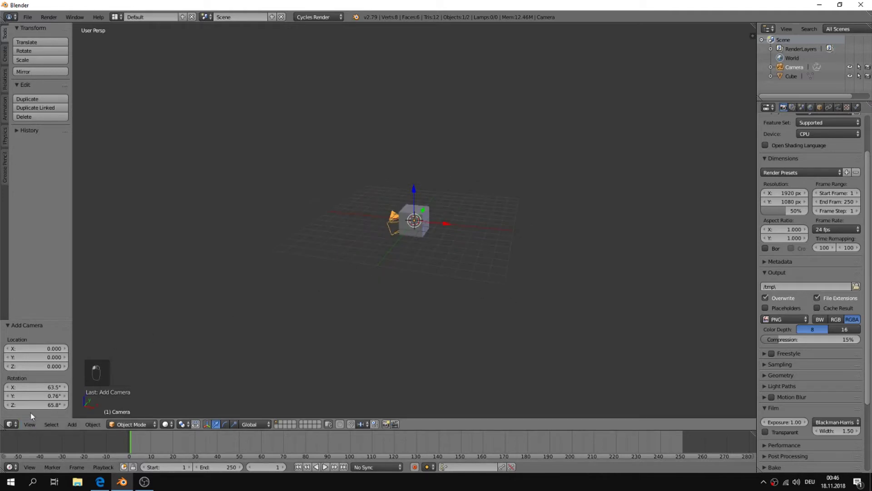
# Align the new camera to the current viewpoint so it frames the cube
pyautogui.middleClick(44, 394)
pyautogui.click(74, 389)
pyautogui.press('shift+f')
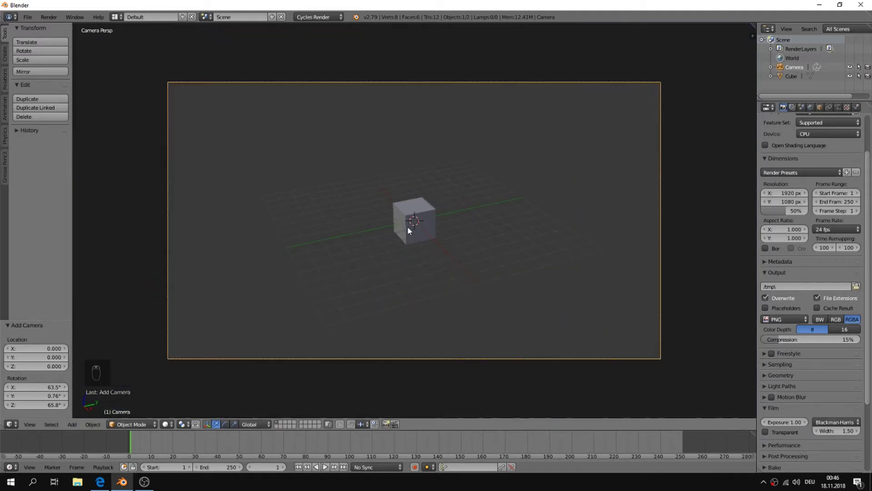
# Rename the scene to Menu and create a new empty scene named Level1
pyautogui.moveTo(242, 22); pyautogui.dragTo(244, 22)
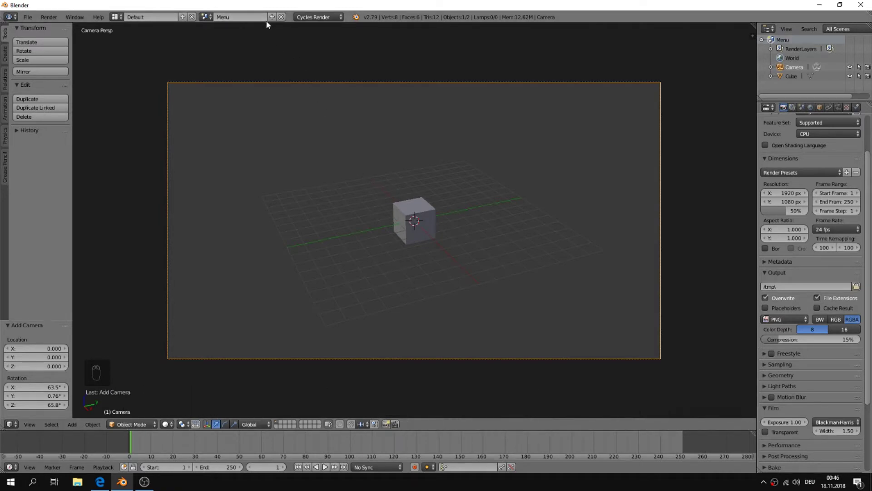
pyautogui.moveTo(273, 22); pyautogui.dragTo(247, 39)
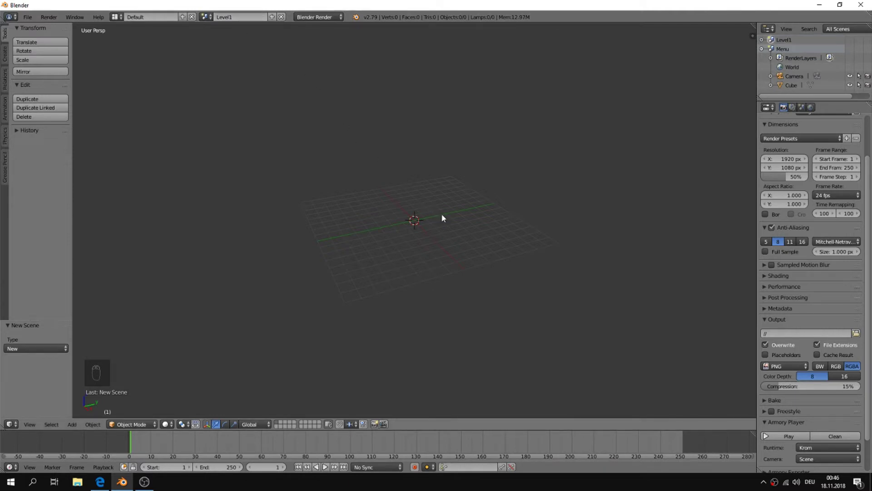
# Add a plane and scale it up into a wide floor for Level1
pyautogui.press('shift+a')
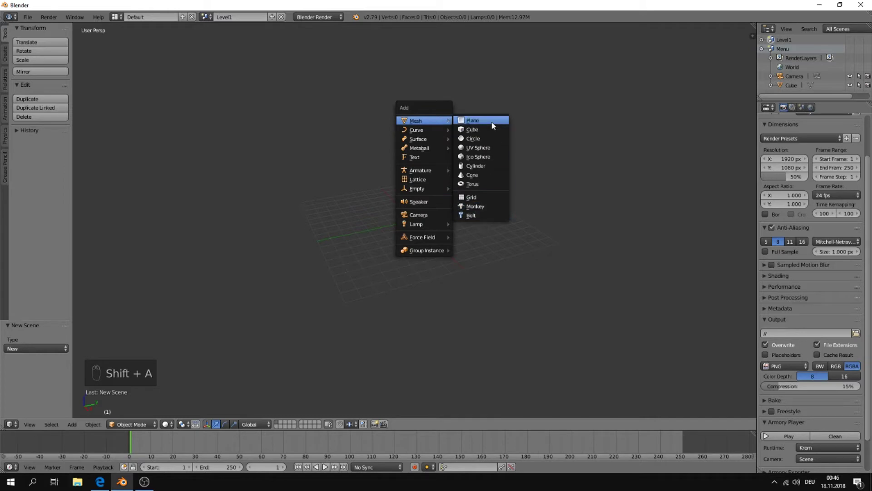
pyautogui.press('s')
# Add a monkey head, duplicate it along Y, and show its object properties
pyautogui.press('shift+a')
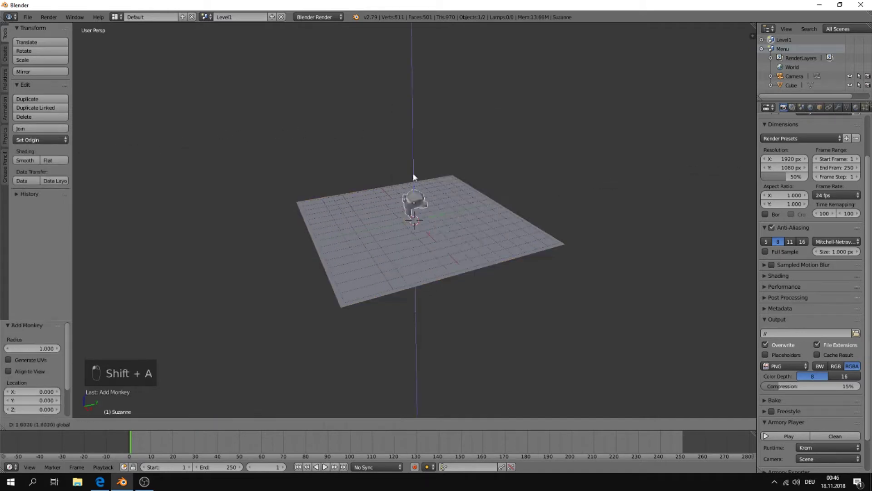
pyautogui.press('shift+d')
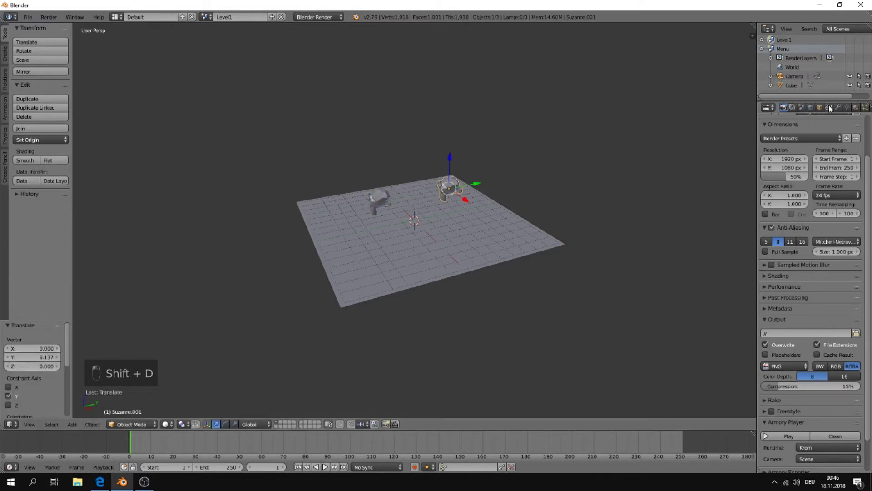
pyautogui.click(816, 362)
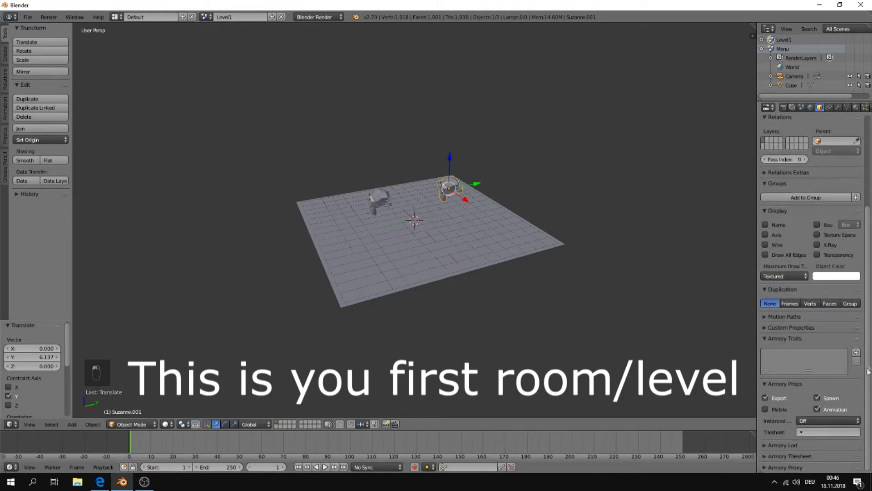
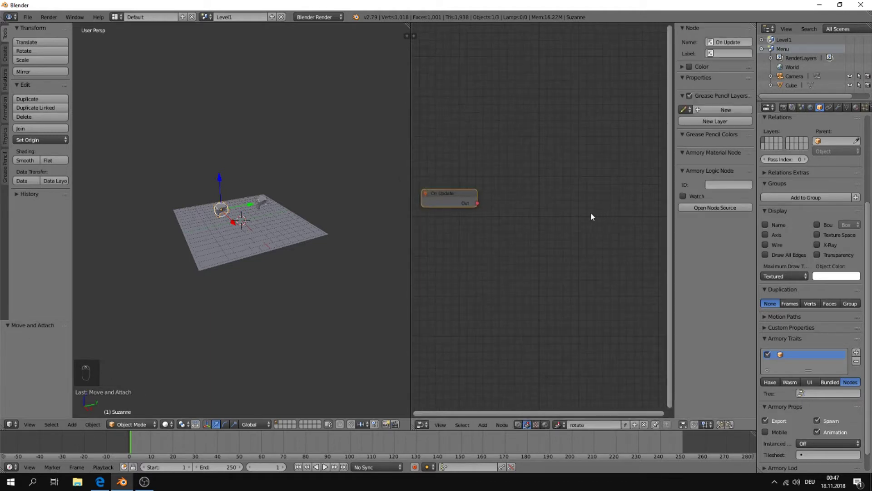
# Search for a rotation node to add to the monkey's new logic-node tree
pyautogui.press('shift+a')
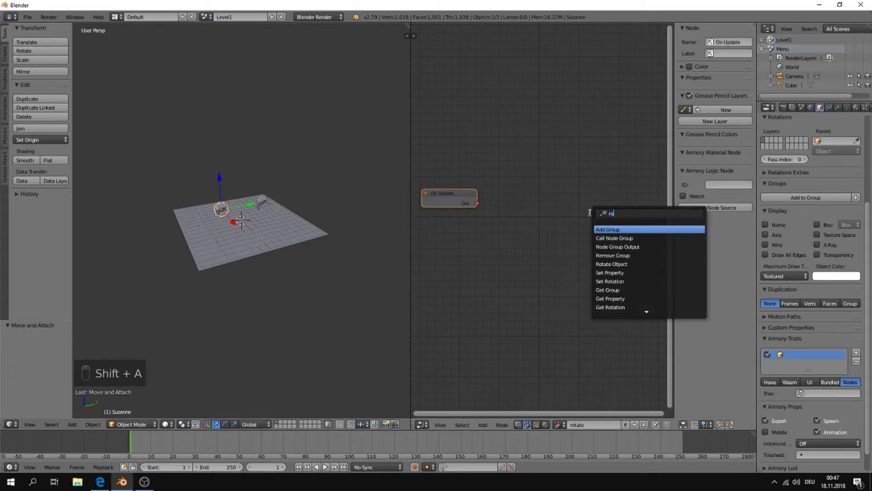
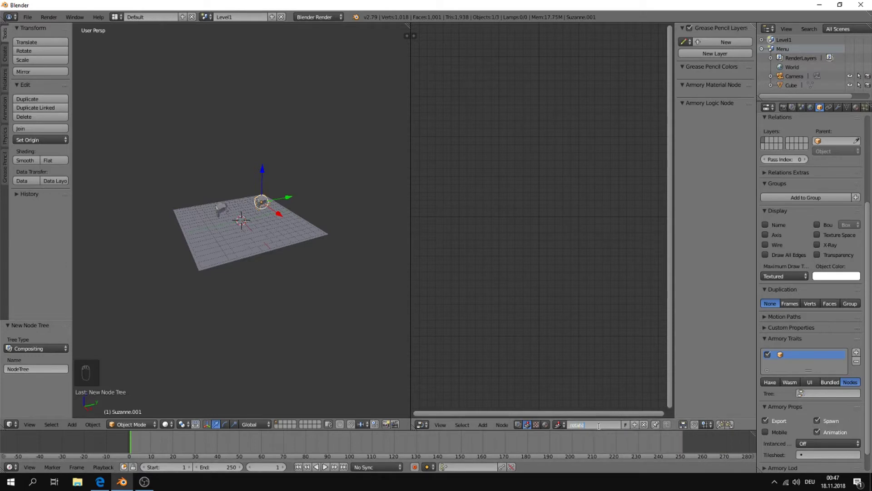
# Add a Rotate Object node to the tree, discarding an unwanted Object node along the way
pyautogui.press('shift+a')
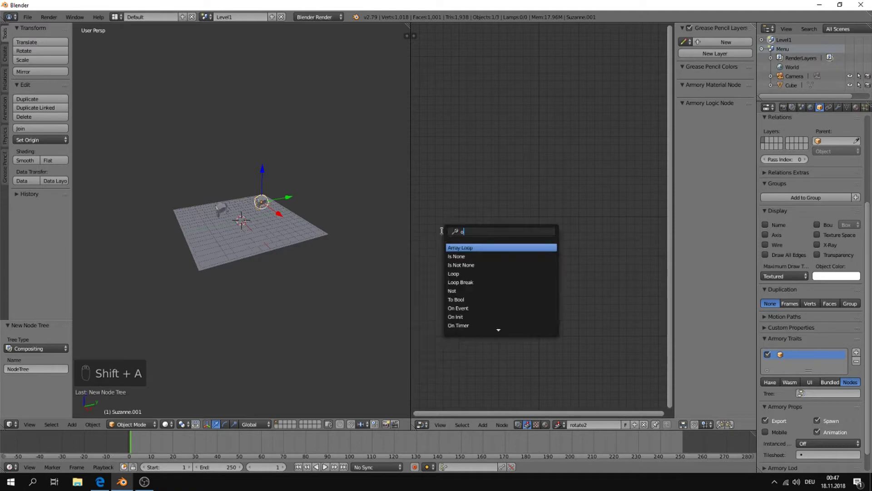
pyautogui.press('shift+a')
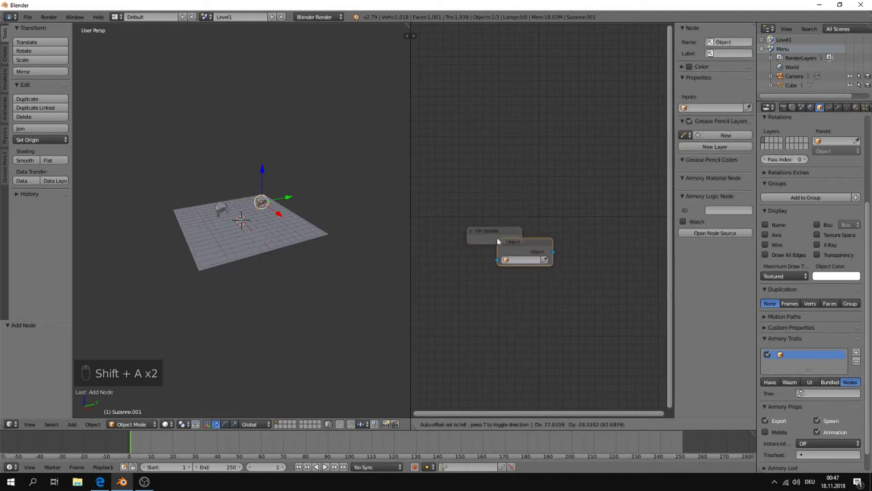
pyautogui.press('a')
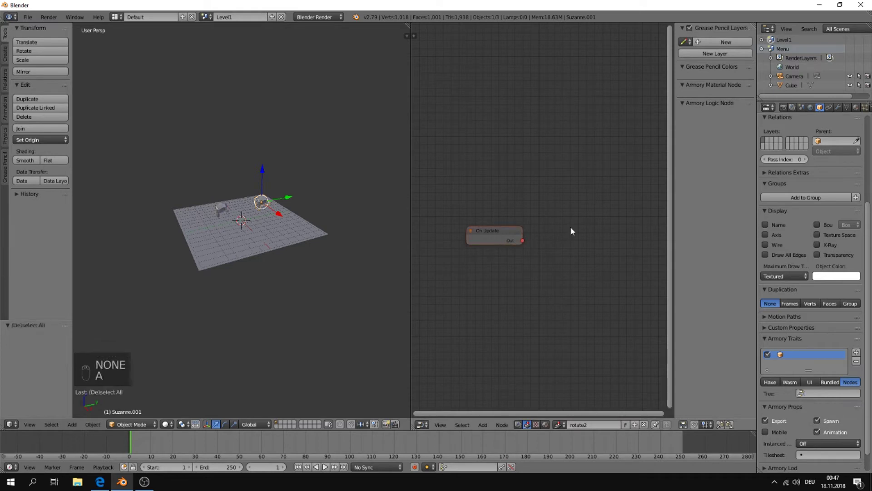
pyautogui.press('a')
pyautogui.press('shift+a')
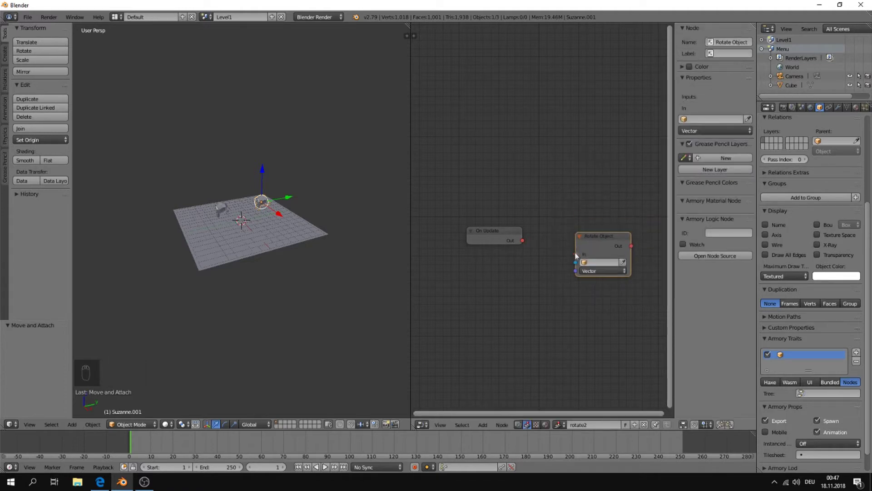
# Wire On Update to Rotate Object, targeting Suzanne.001 with a 0, 0, 0.1 rotation vector
pyautogui.moveTo(576, 256); pyautogui.dragTo(628, 267)
pyautogui.click(629, 267)
pyautogui.moveTo(625, 271); pyautogui.dragTo(591, 300)
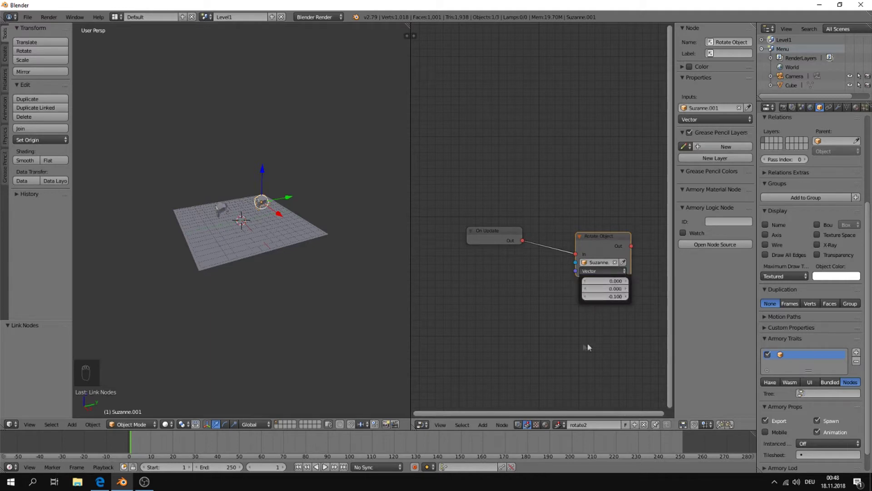
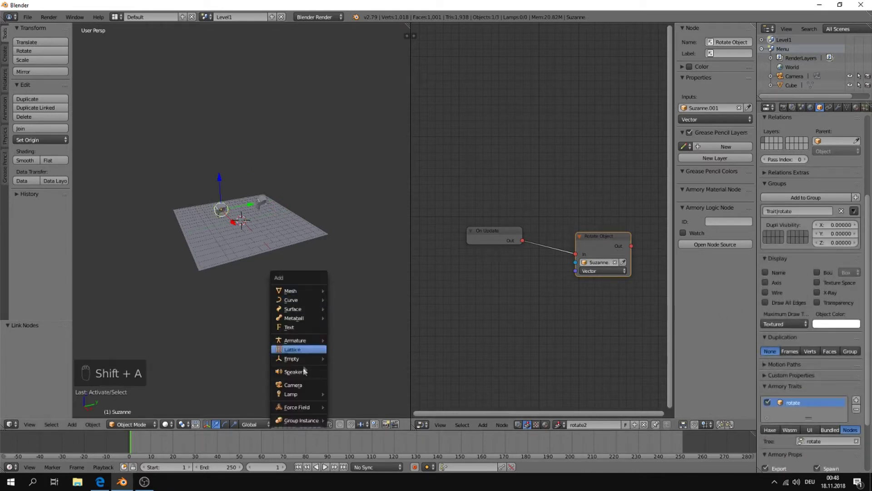
# Add a camera to Level1 aligned to the current viewpoint over the floor and monkeys
pyautogui.press('KP_0')
pyautogui.press('shift+f')
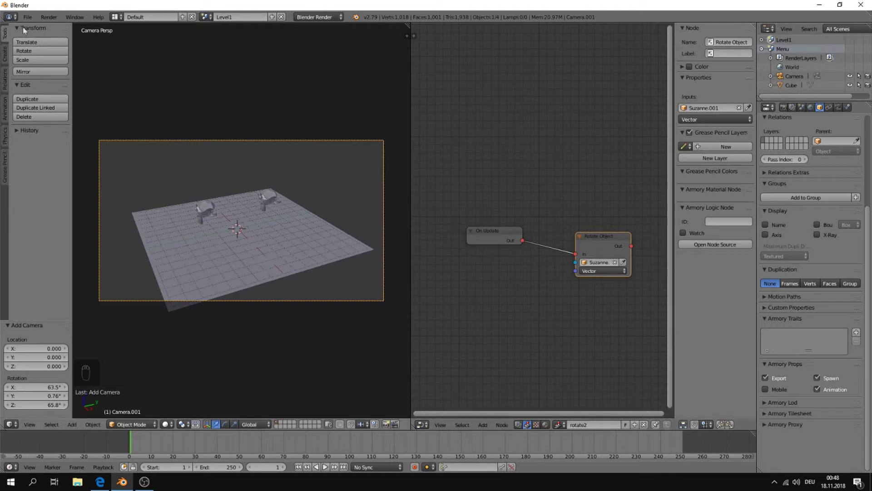
# Save the project as untitled.blend on the Desktop
pyautogui.moveTo(25, 20); pyautogui.dragTo(44, 100)
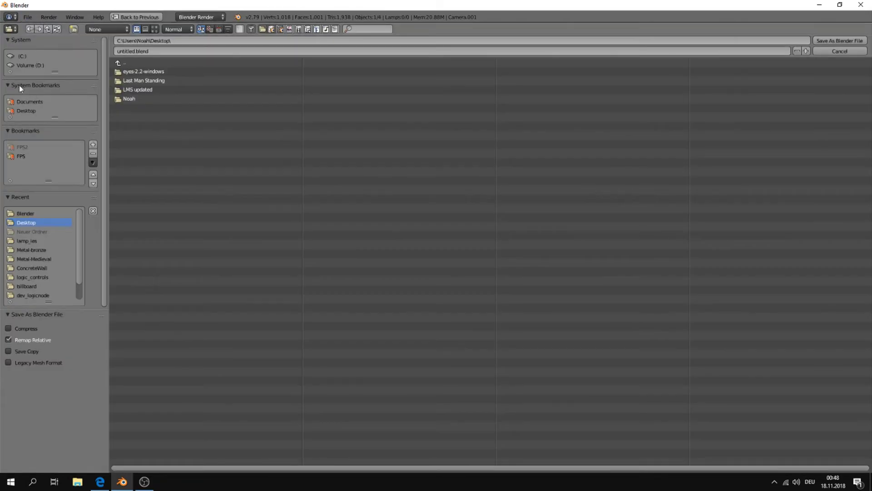
pyautogui.moveTo(841, 46); pyautogui.dragTo(771, 112)
# Switch the render engine from Blender Render to Cycles Render
pyautogui.moveTo(789, 114); pyautogui.dragTo(787, 176)
pyautogui.moveTo(786, 170); pyautogui.dragTo(779, 143)
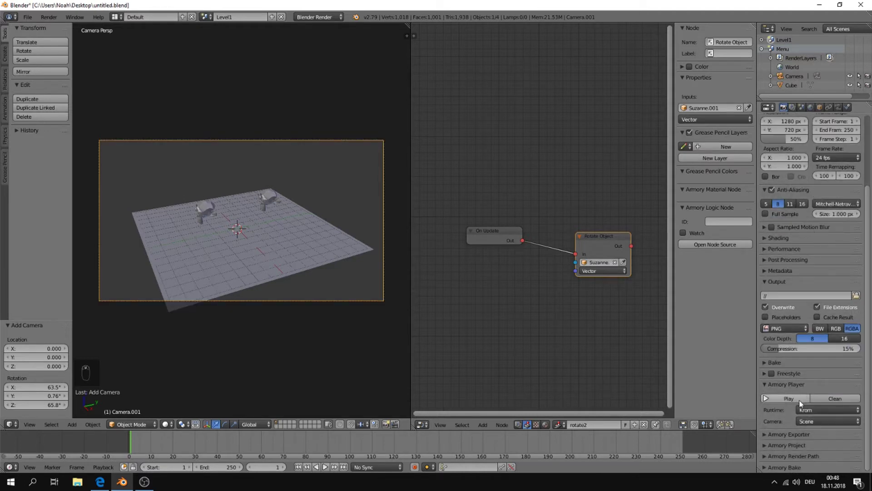
# Start the project in the Armory Player panel
pyautogui.moveTo(803, 404); pyautogui.dragTo(790, 450)
pyautogui.moveTo(789, 455); pyautogui.dragTo(846, 316)
pyautogui.middleClick(846, 316)
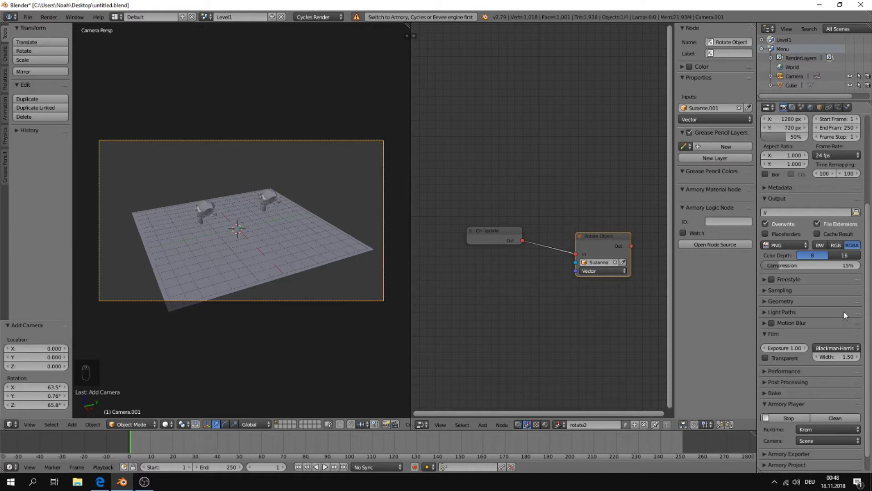
# Close the Krom player, add a sun lamp to Level1, tilt it and re-run the player
pyautogui.moveTo(325, 464); pyautogui.dragTo(344, 402)
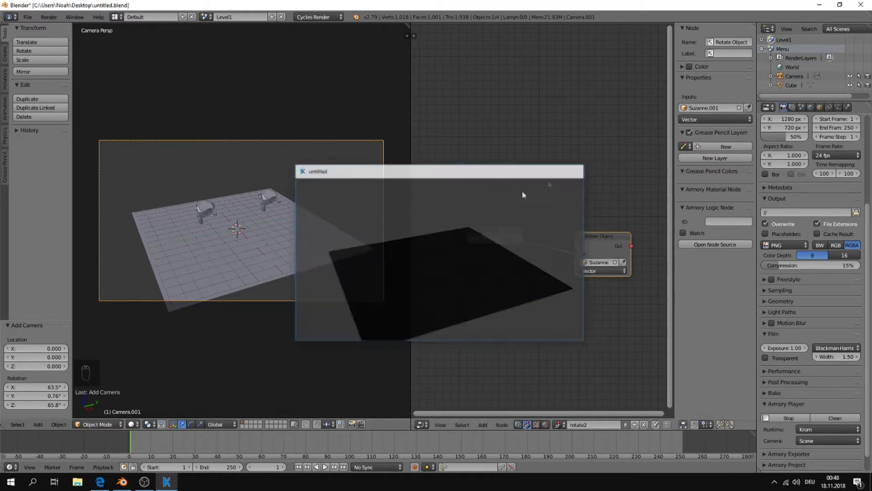
pyautogui.press('shift+a')
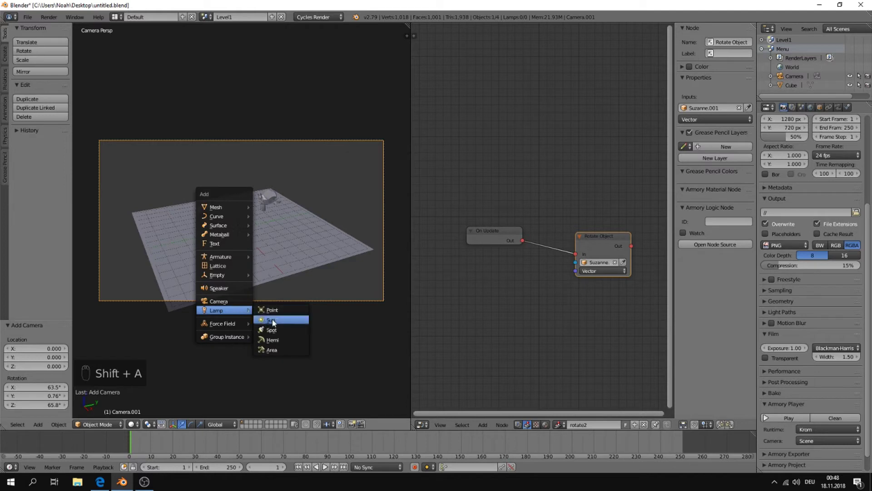
pyautogui.press('r')
pyautogui.press('F5')
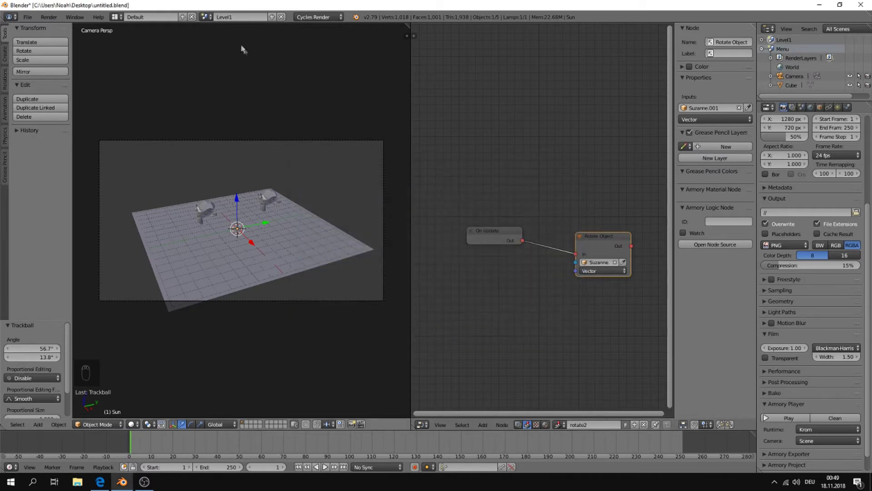
# Switch to the Menu scene, unlink the camera's node tree and deselect everything
pyautogui.moveTo(215, 22); pyautogui.dragTo(341, 221)
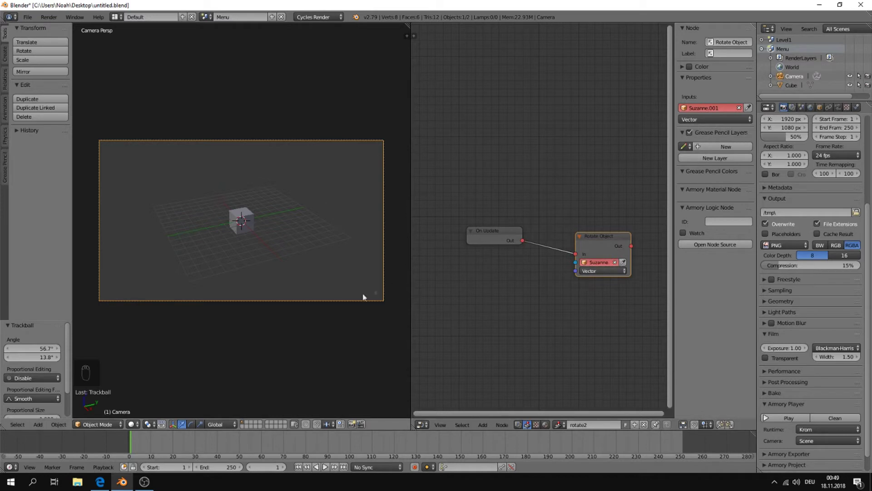
pyautogui.moveTo(269, 221); pyautogui.dragTo(290, 217)
pyautogui.press('a')
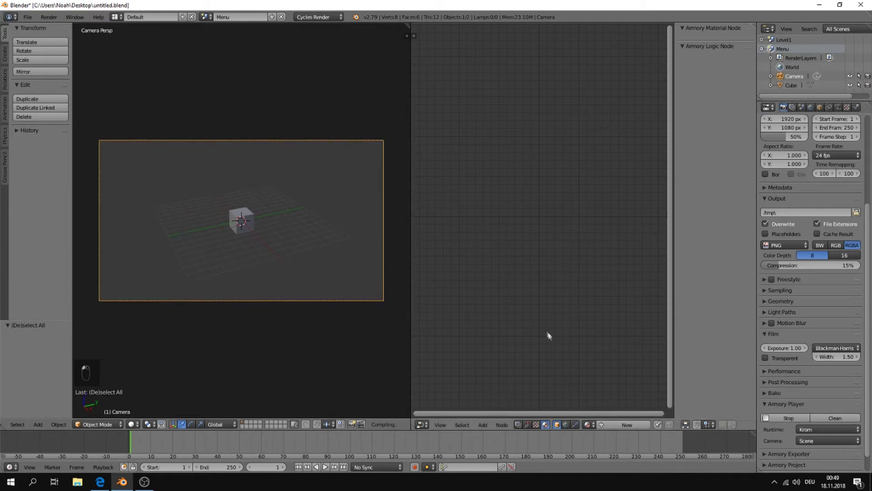
pyautogui.moveTo(420, 298); pyautogui.dragTo(232, 267)
# Add a lamp to the Menu scene and tilt it
pyautogui.press('shift+a')
pyautogui.press('r')
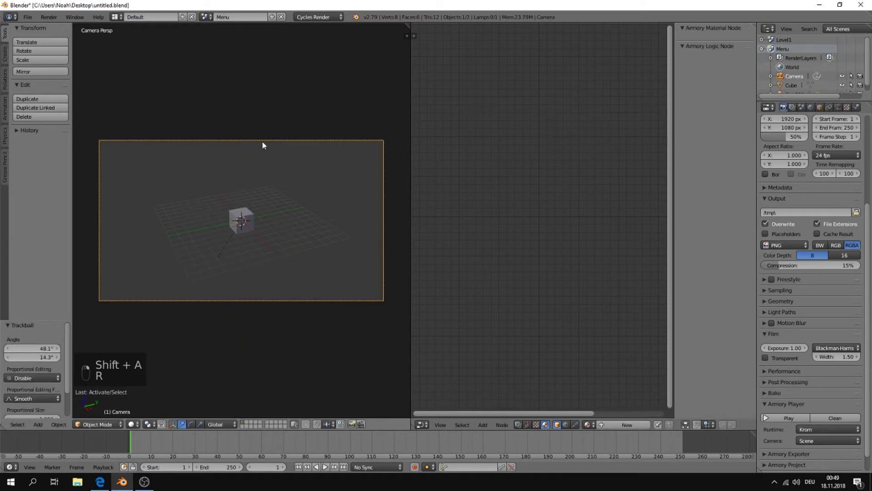
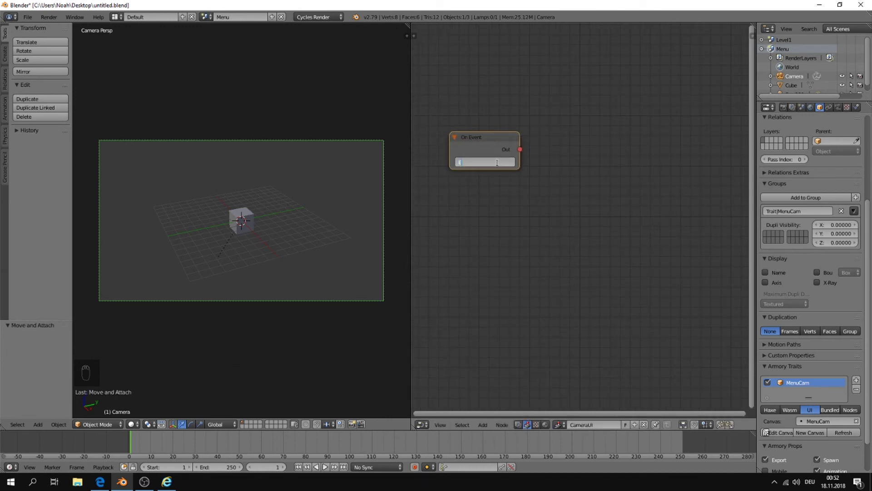
# Confirm EButton as the On Event name and wire it to a new Shutdown node
pyautogui.press('t')
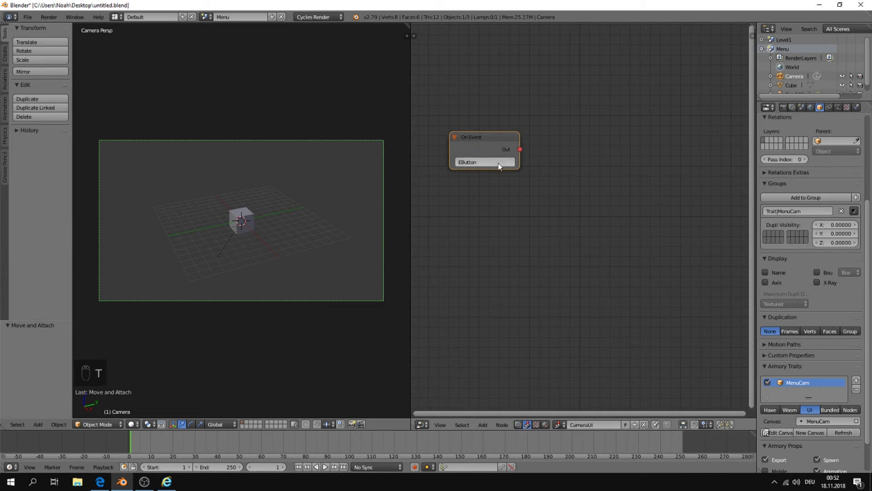
pyautogui.press('shift+a')
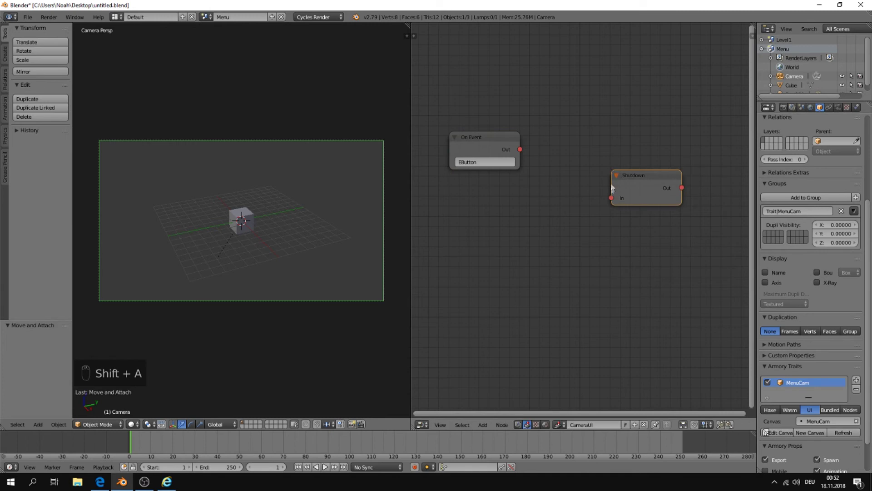
pyautogui.moveTo(613, 203); pyautogui.dragTo(544, 158)
# Save the project and test-run the Menu scene showing the Play/Options/Exit menu
pyautogui.press('ctrl+s')
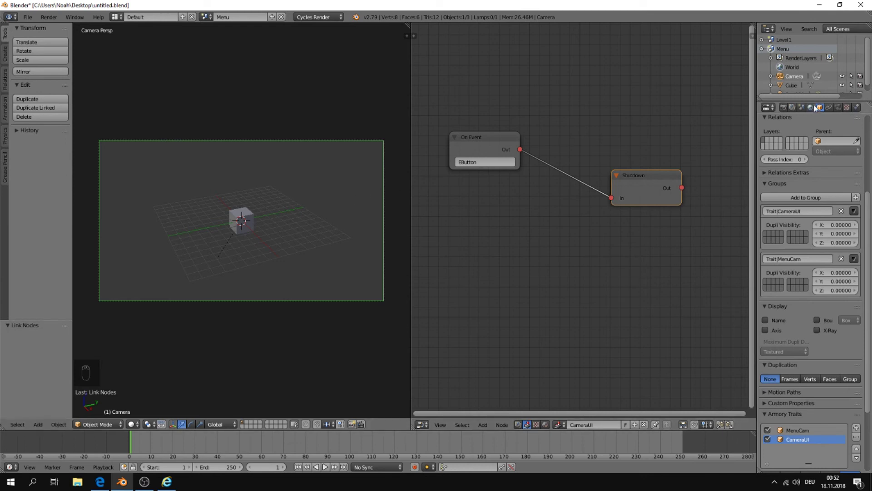
pyautogui.moveTo(788, 110); pyautogui.dragTo(793, 404)
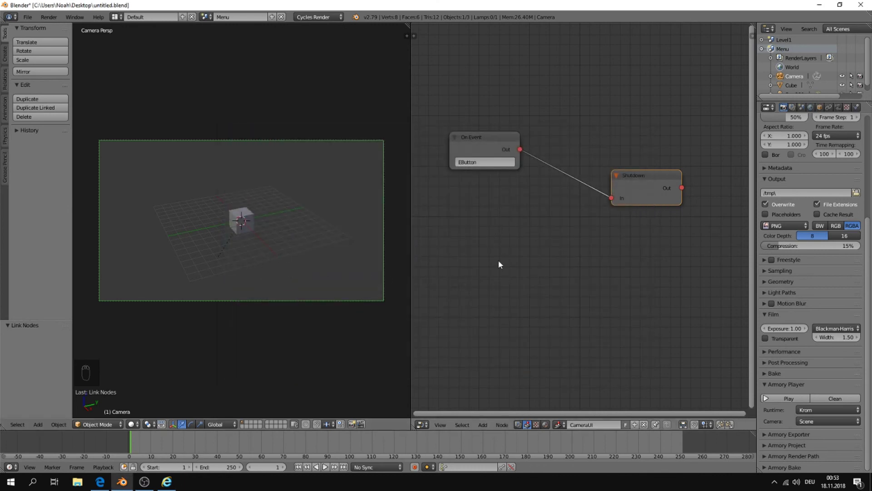
# Wire a PButton On Event into Set Scene fed by a Scene node set to Level1, save and run
pyautogui.press('shift+a')
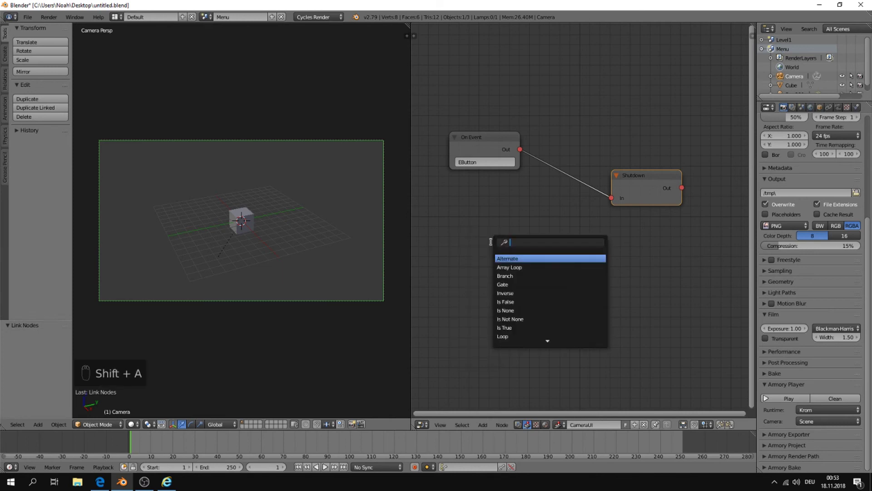
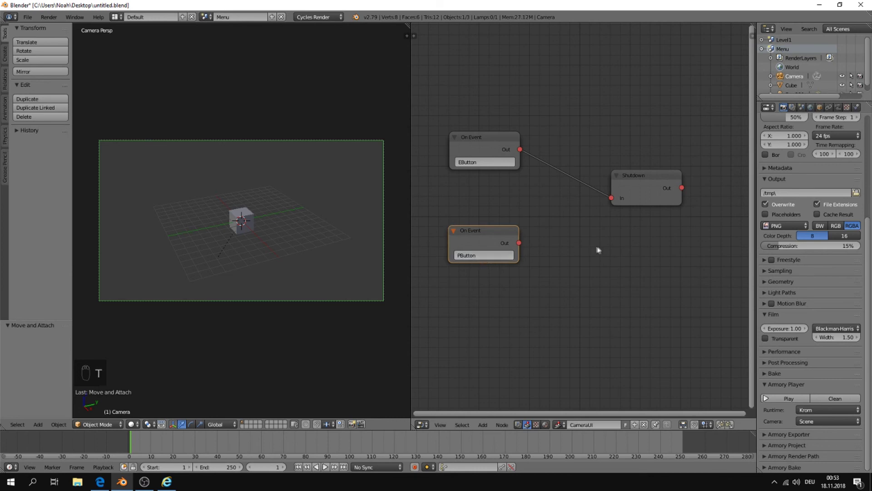
pyautogui.press('shift+a')
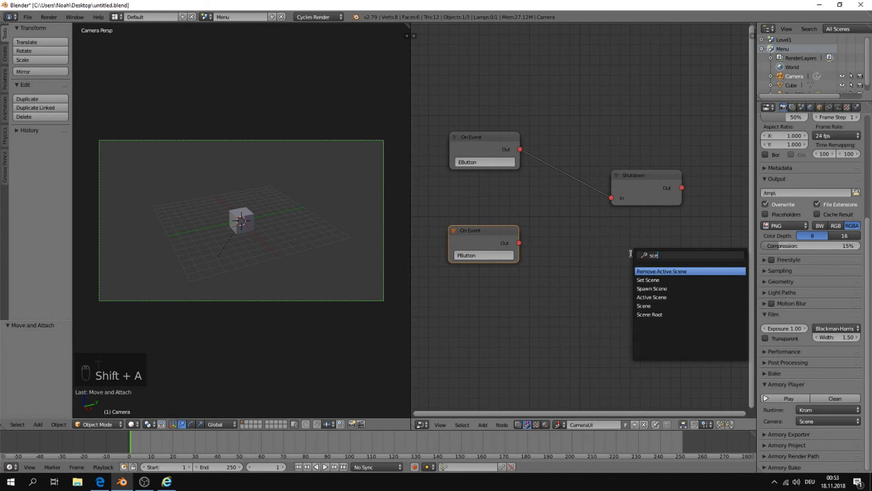
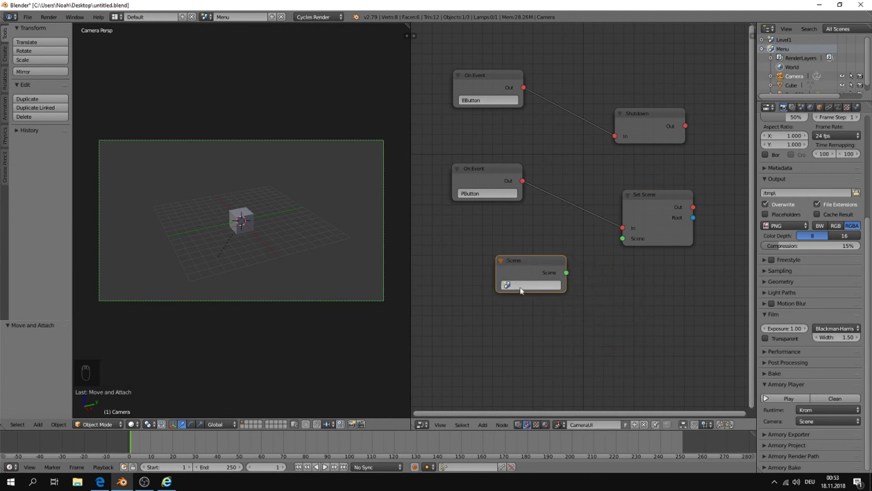
pyautogui.moveTo(522, 291); pyautogui.dragTo(499, 249)
pyautogui.press('ctrl+s')
pyautogui.press('F5')
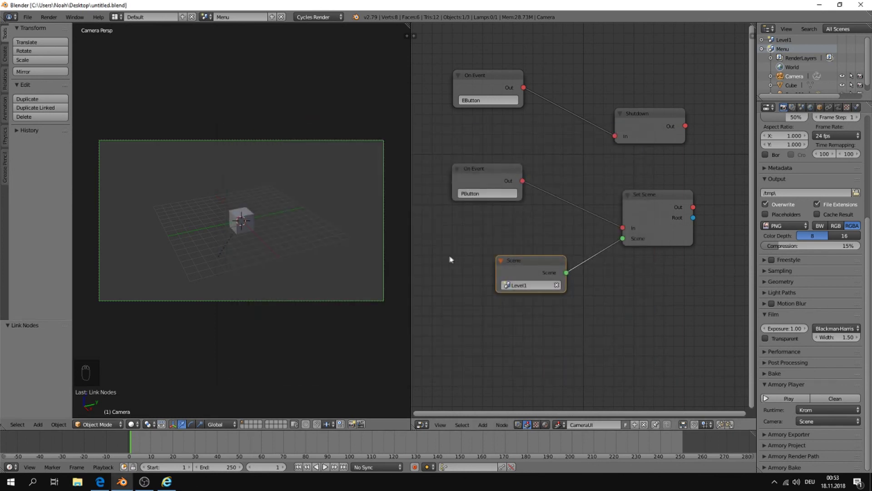
# Set the Armory project window mode to Fullscreen and start a new player build from Render properties
pyautogui.press('F5')
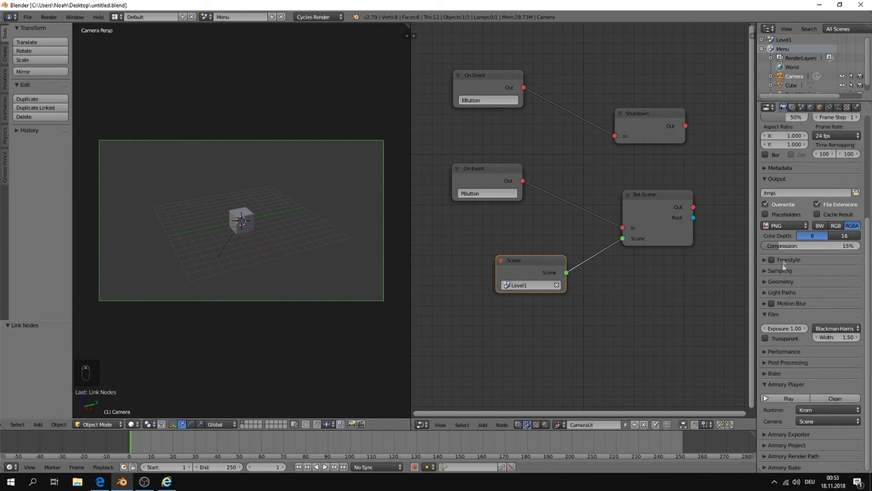
pyautogui.press('a')
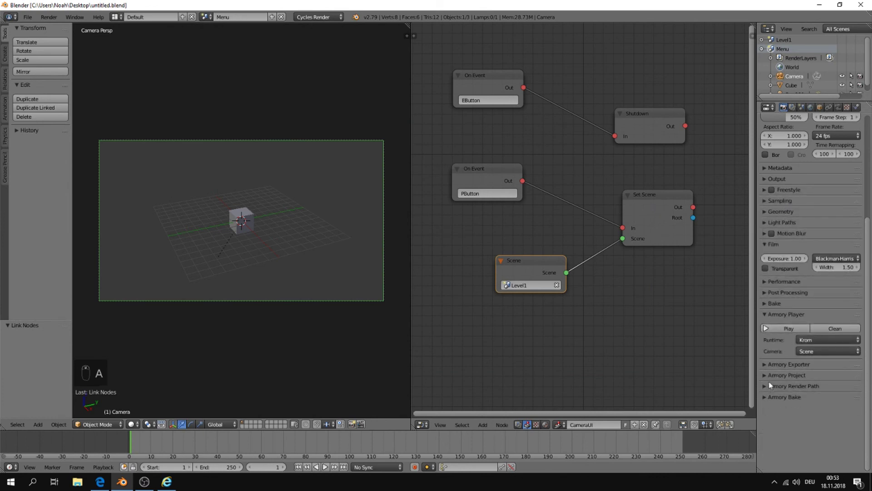
pyautogui.moveTo(768, 378); pyautogui.dragTo(827, 401)
pyautogui.moveTo(839, 389); pyautogui.dragTo(795, 204)
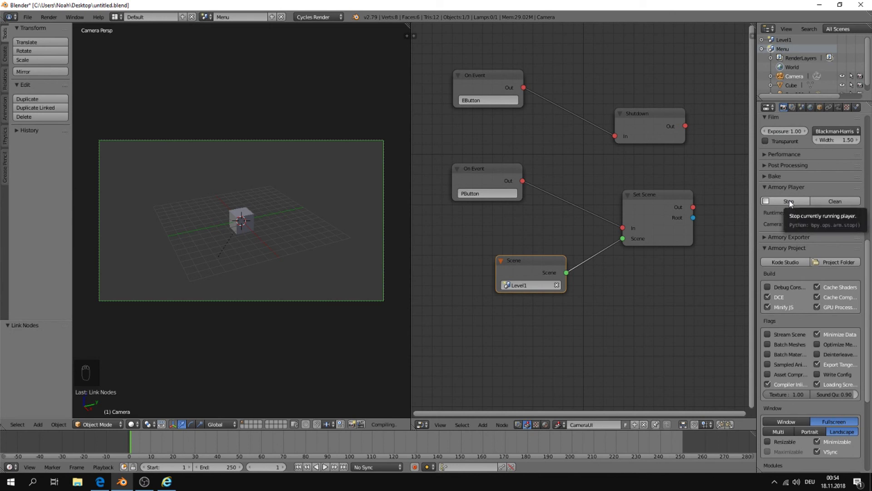